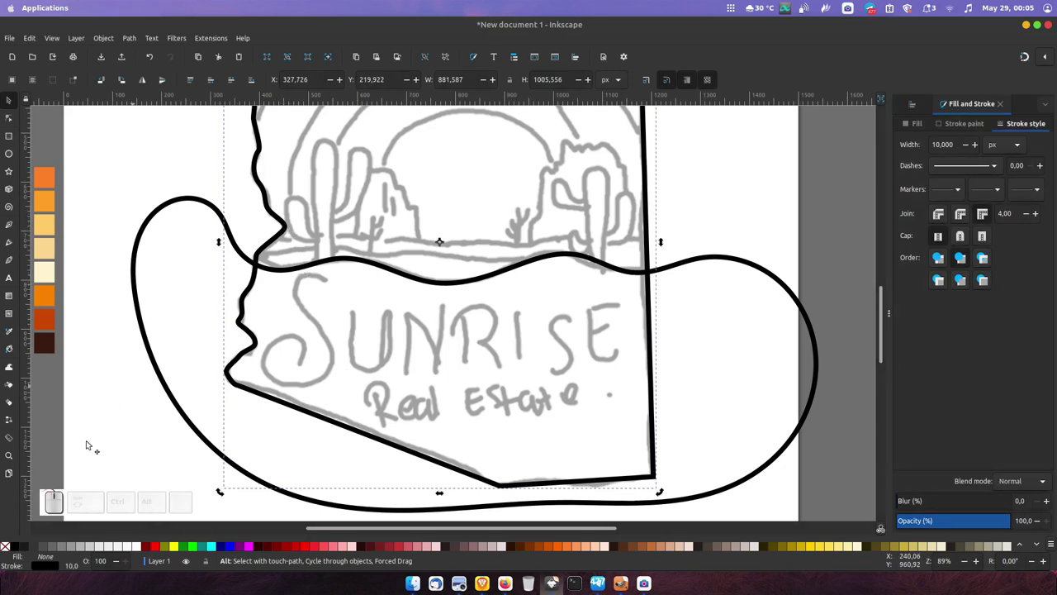
Step: Add the large rounded outline path to the selection alongside the Arizona path
{"action": "key", "text": "ctrl+d"}
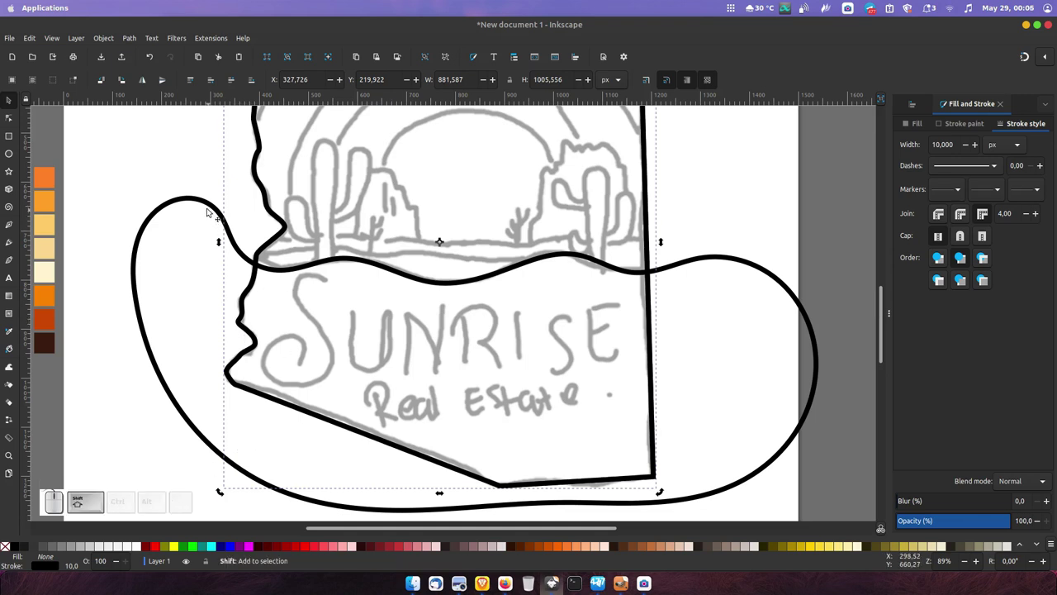
{"action": "left_click", "coordinate": [230, 478]}
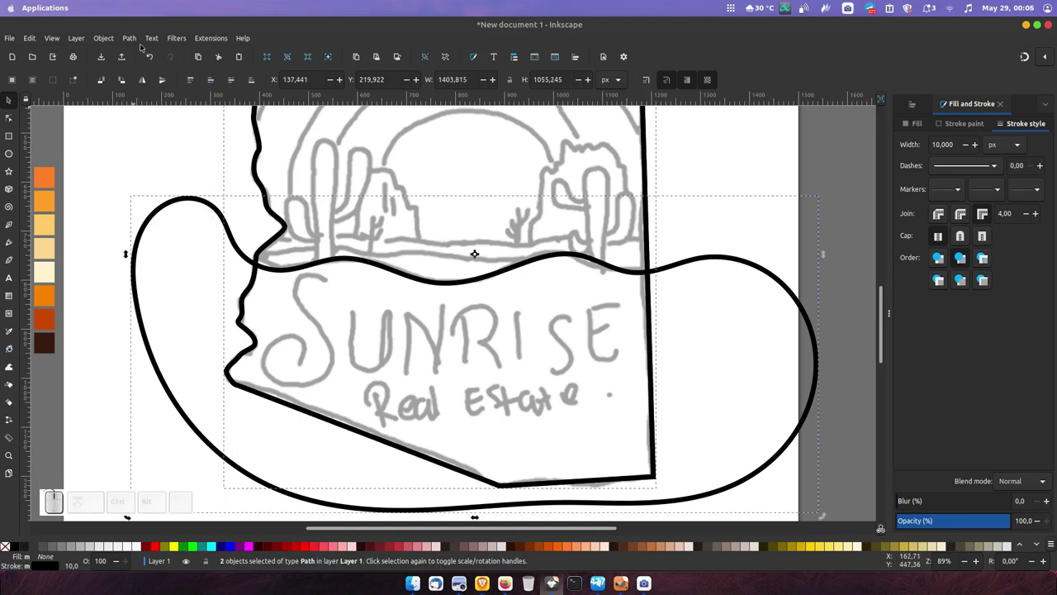
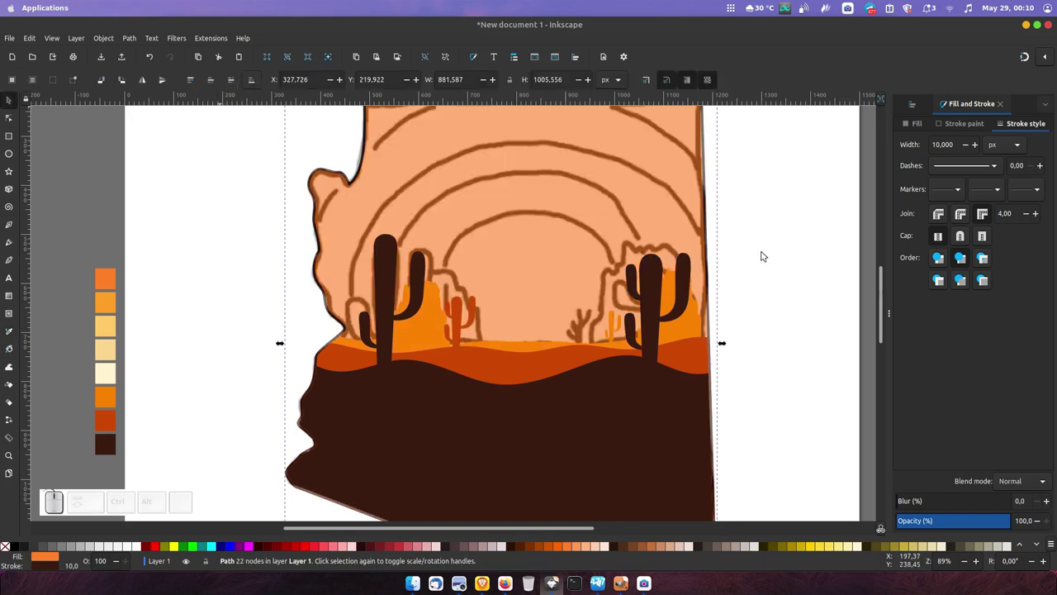
Step: Select the faded reference sketch image so it can be moved aside
{"action": "left_click", "coordinate": [776, 262]}
{"action": "left_click", "coordinate": [774, 259]}
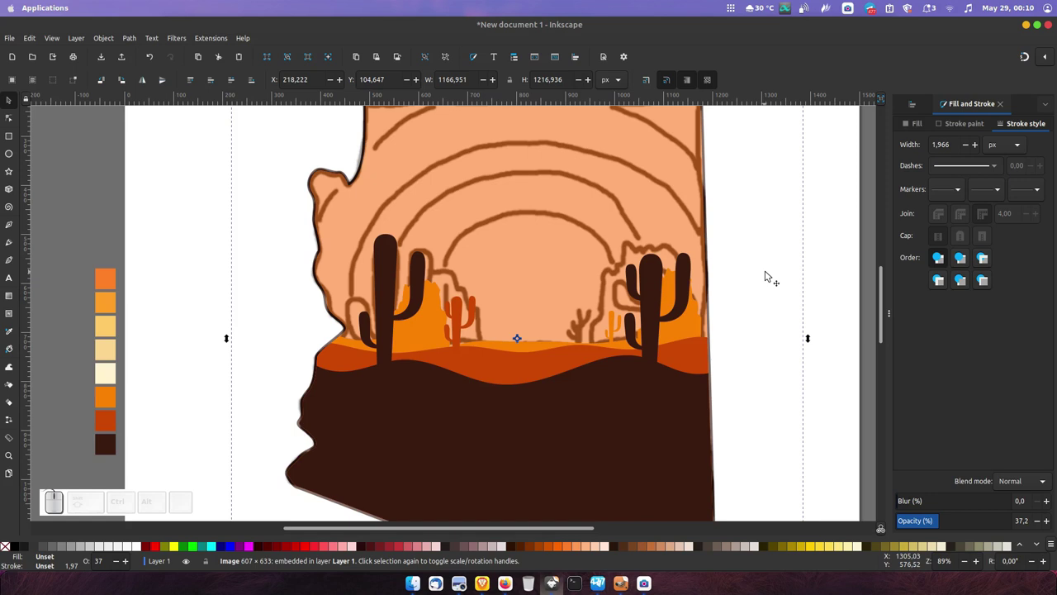
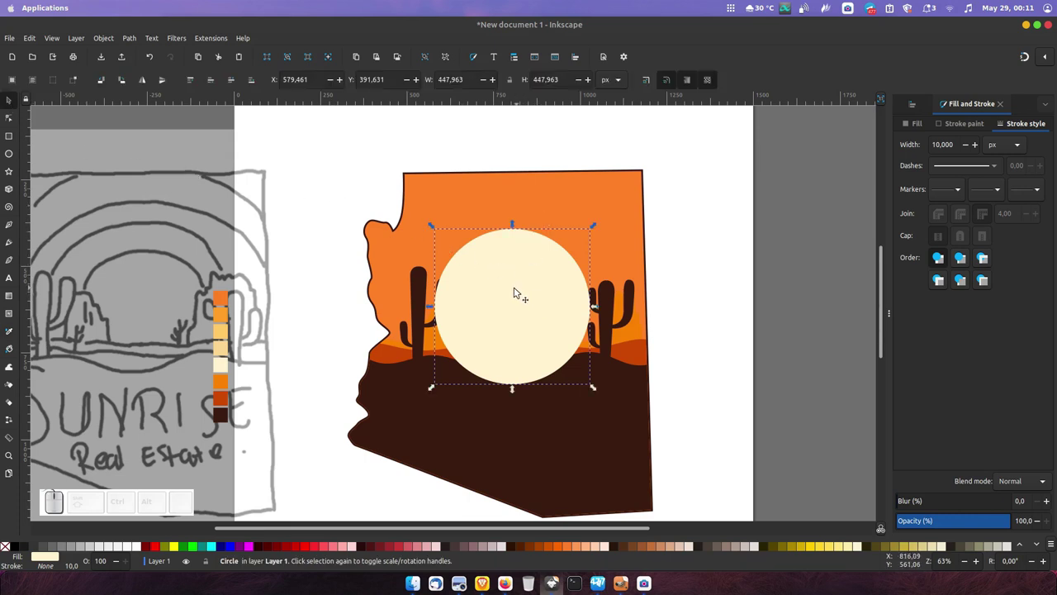
Step: Nudge the cream sun circle lower and enlarge it to cover most of the Arizona shape
{"action": "left_click_drag", "start_coordinate": [523, 294], "coordinate": [518, 294]}
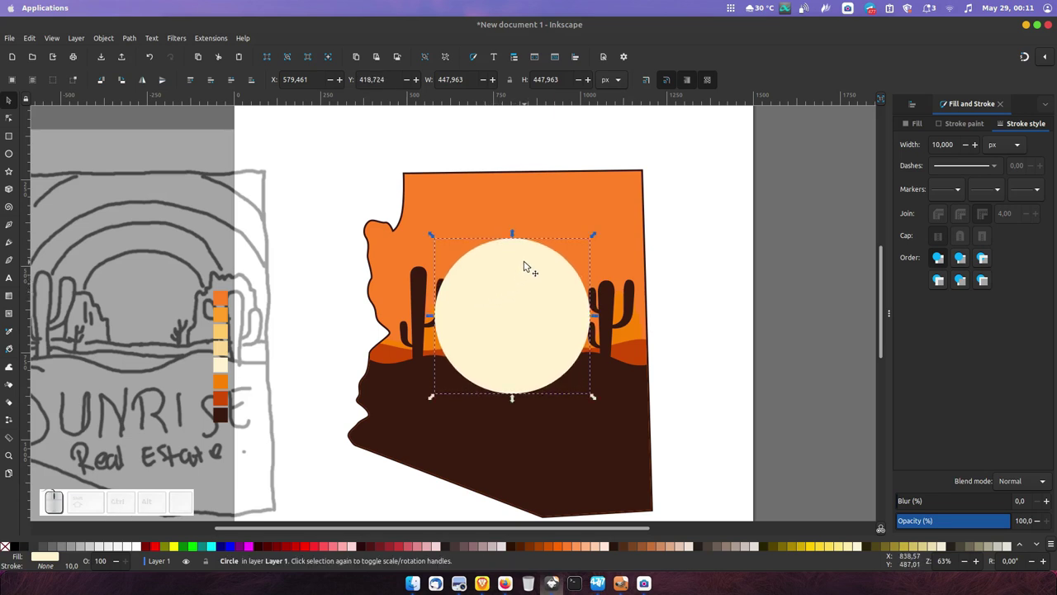
{"action": "left_click_drag", "start_coordinate": [600, 236], "coordinate": [574, 261]}
{"action": "left_click", "coordinate": [572, 267]}
{"action": "middle_click", "coordinate": [517, 259]}
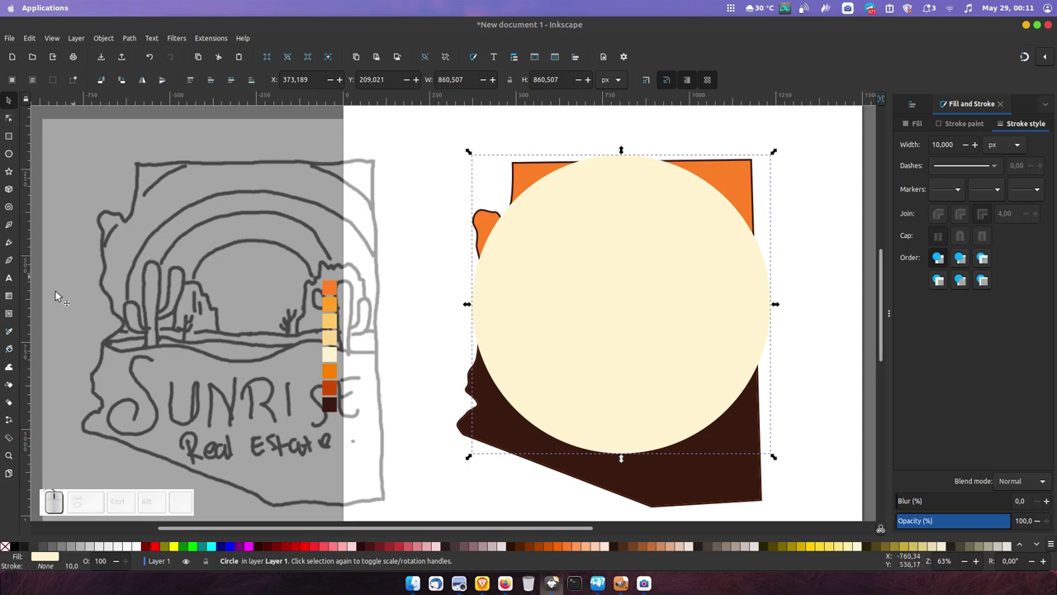
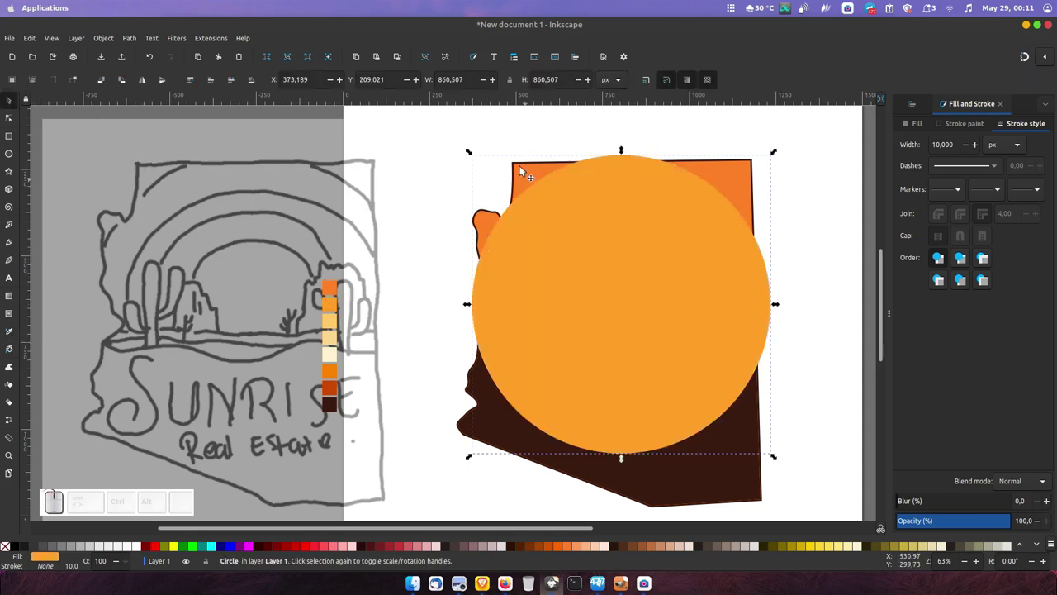
Step: Select the sun circle with the Arizona shape for clipping, then undo the last change
{"action": "left_click", "coordinate": [521, 167]}
{"action": "key", "text": "ctrl+d"}
{"action": "left_click", "coordinate": [485, 329]}
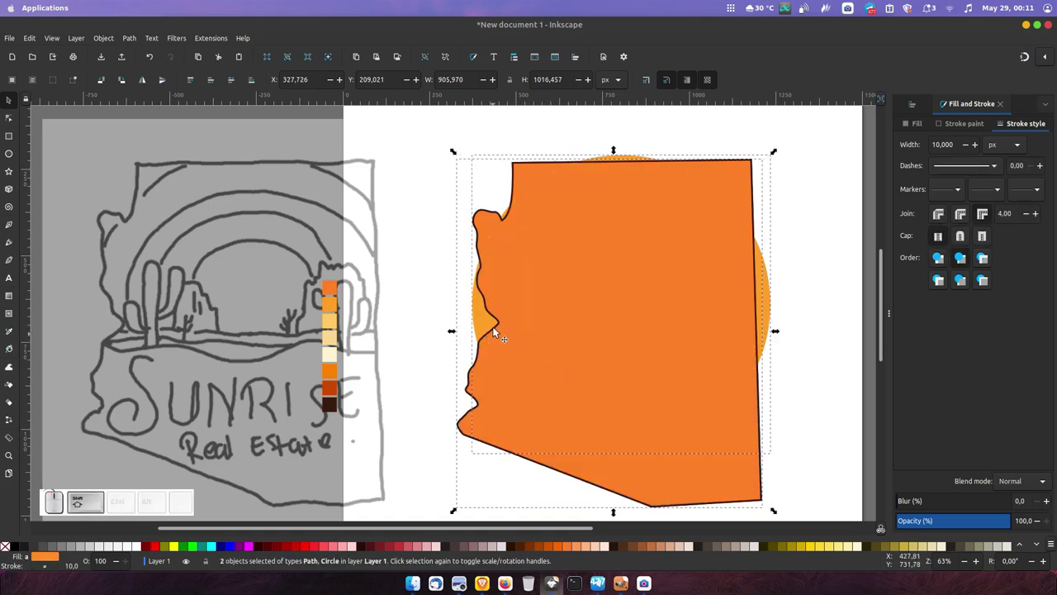
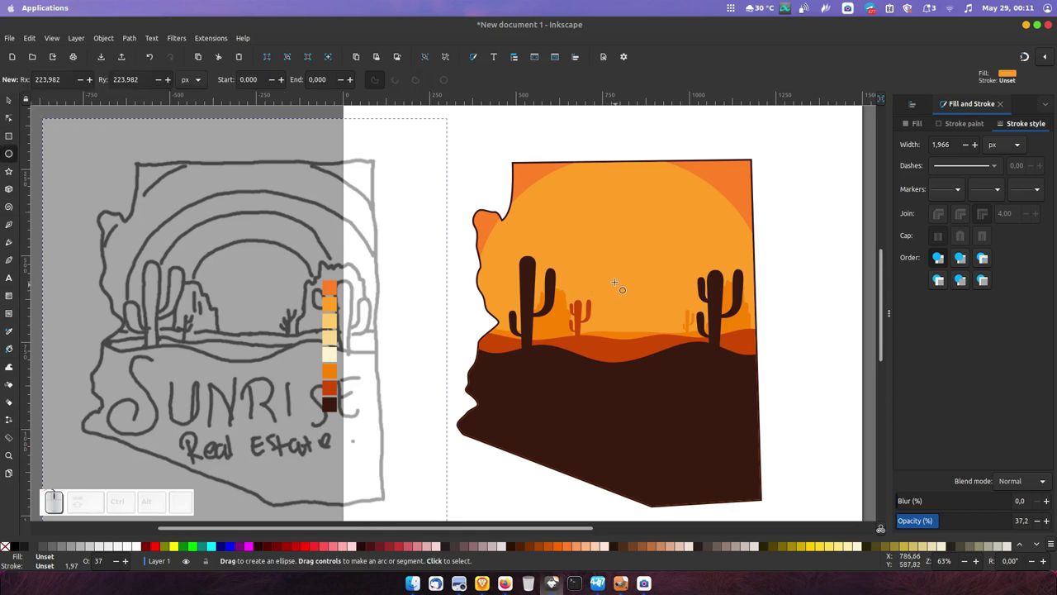
{"action": "key", "text": "ctrl+z"}
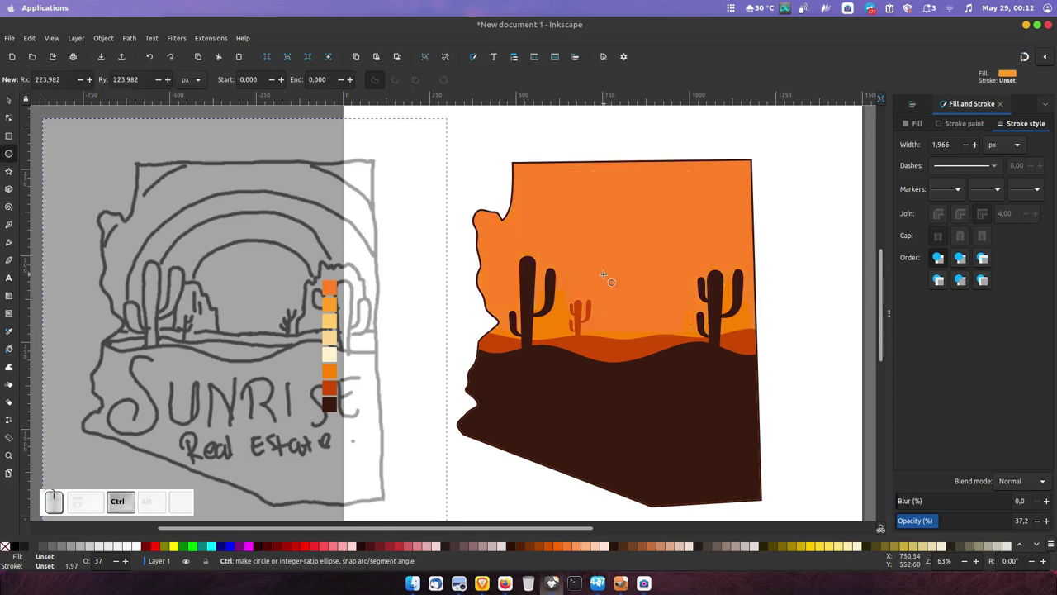
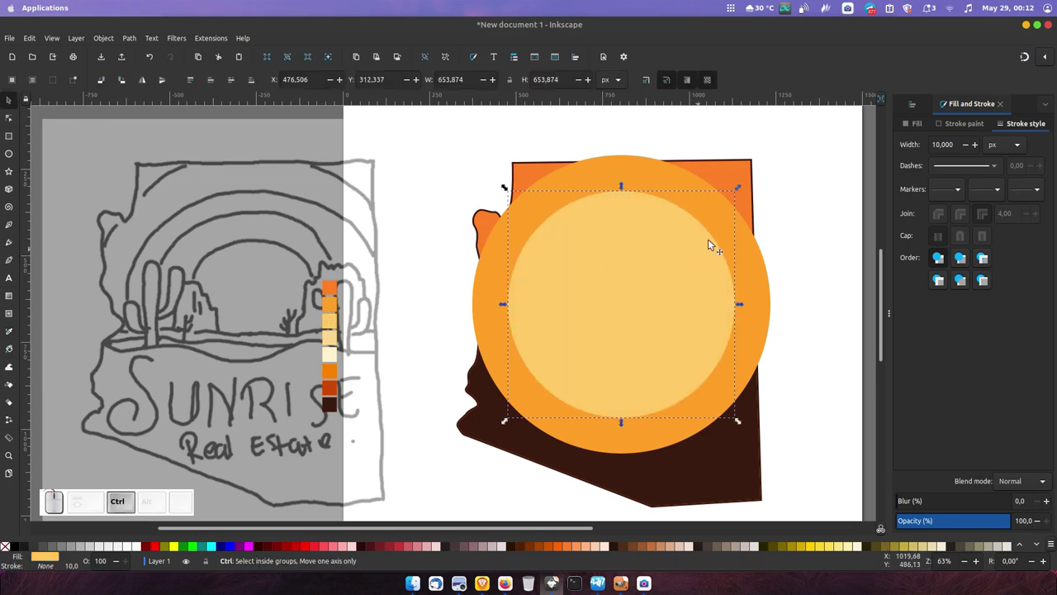
Step: Duplicate the sun circle inward, filling each copy lighter yellow down to a cream centre
{"action": "key", "text": "ctrl+d"}
{"action": "left_click", "coordinate": [741, 194]}
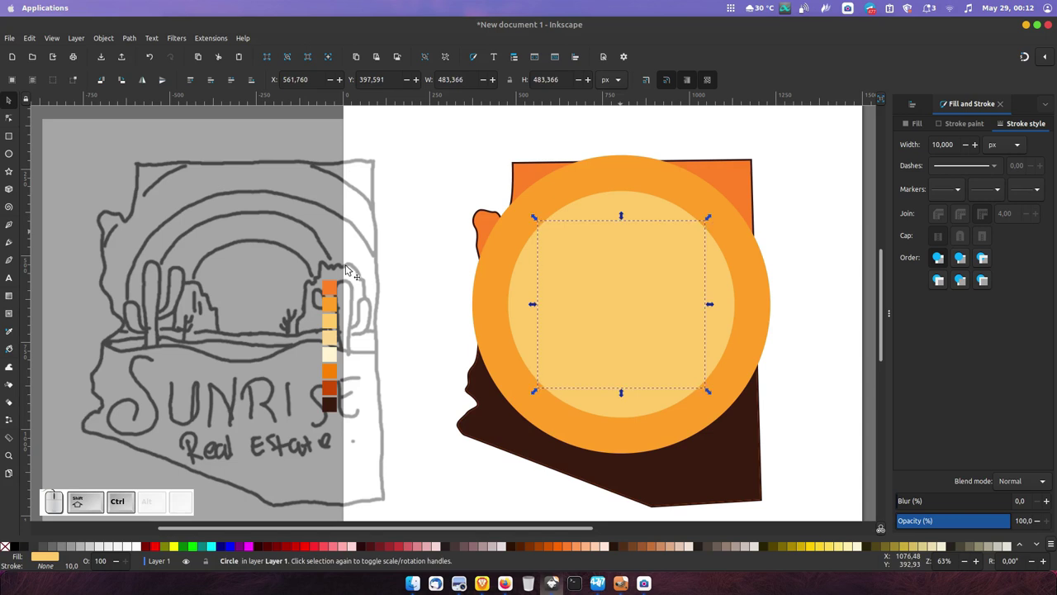
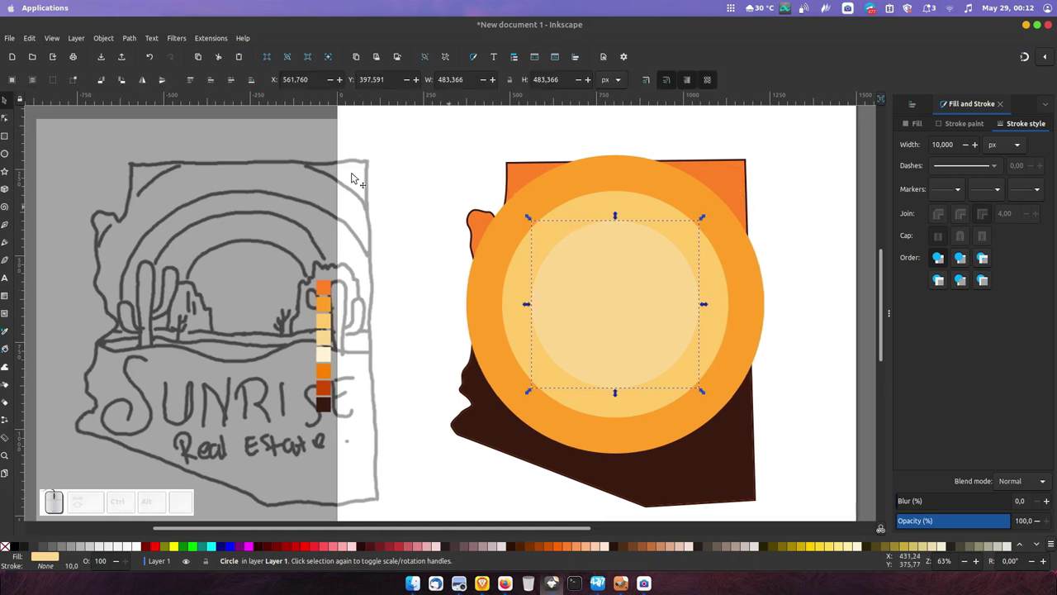
{"action": "left_click", "coordinate": [705, 222]}
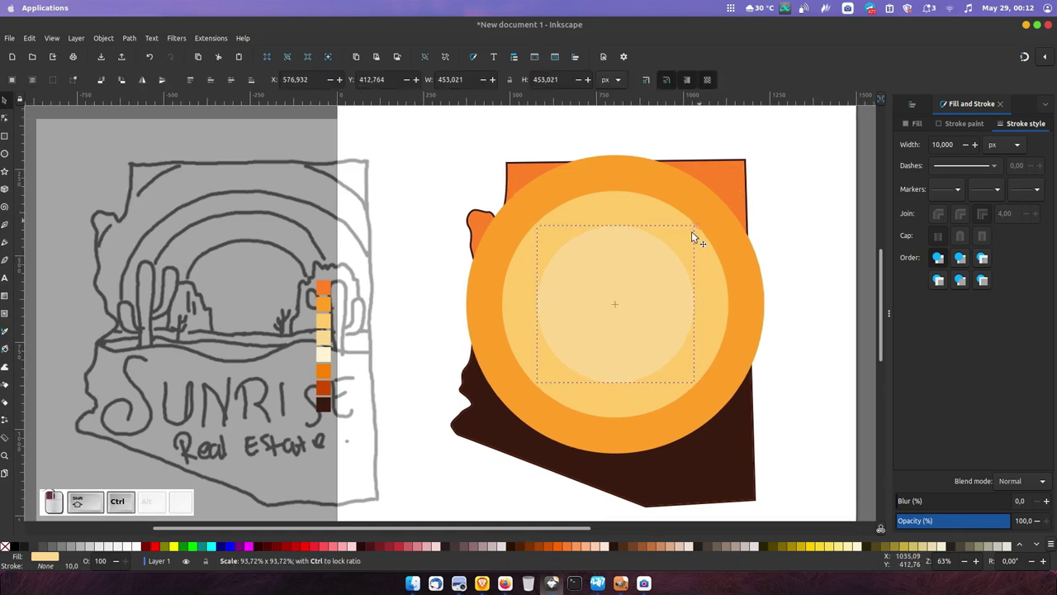
{"action": "key", "text": "ctrl+shift+d"}
{"action": "left_click", "coordinate": [701, 232]}
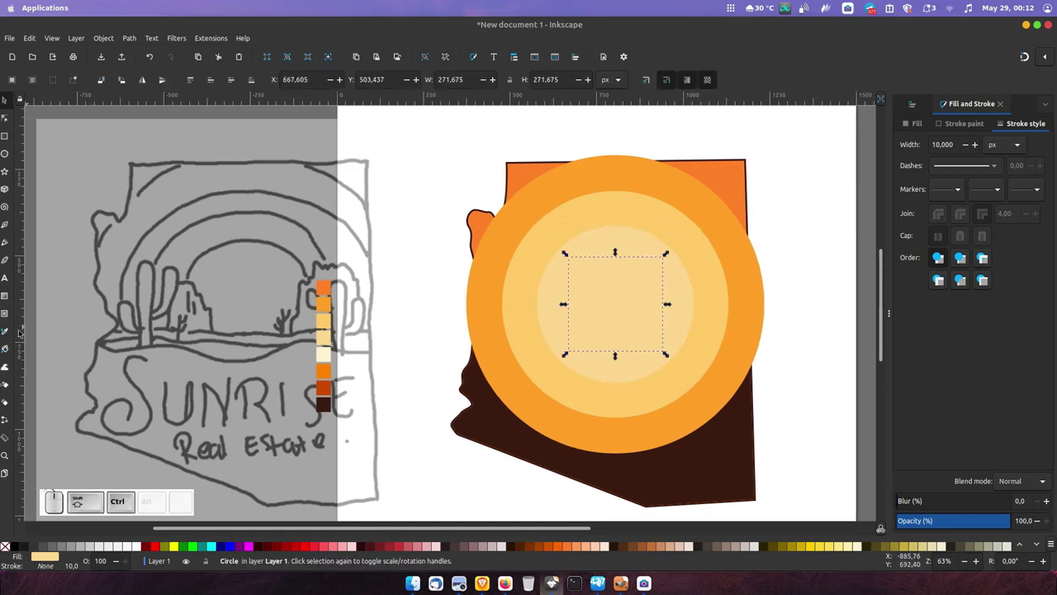
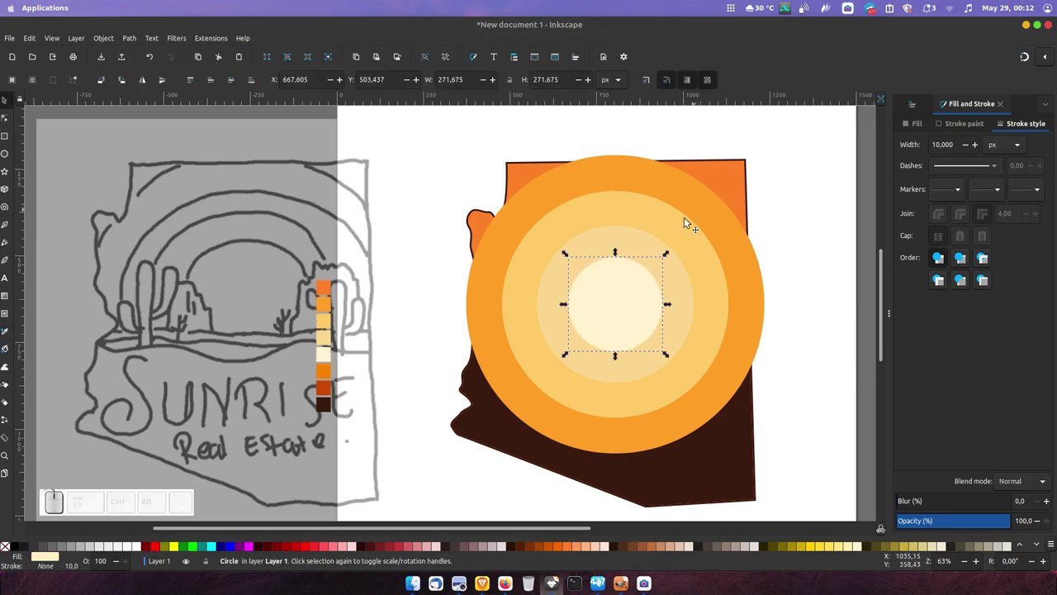
{"action": "left_click", "coordinate": [699, 214]}
{"action": "left_click", "coordinate": [737, 187]}
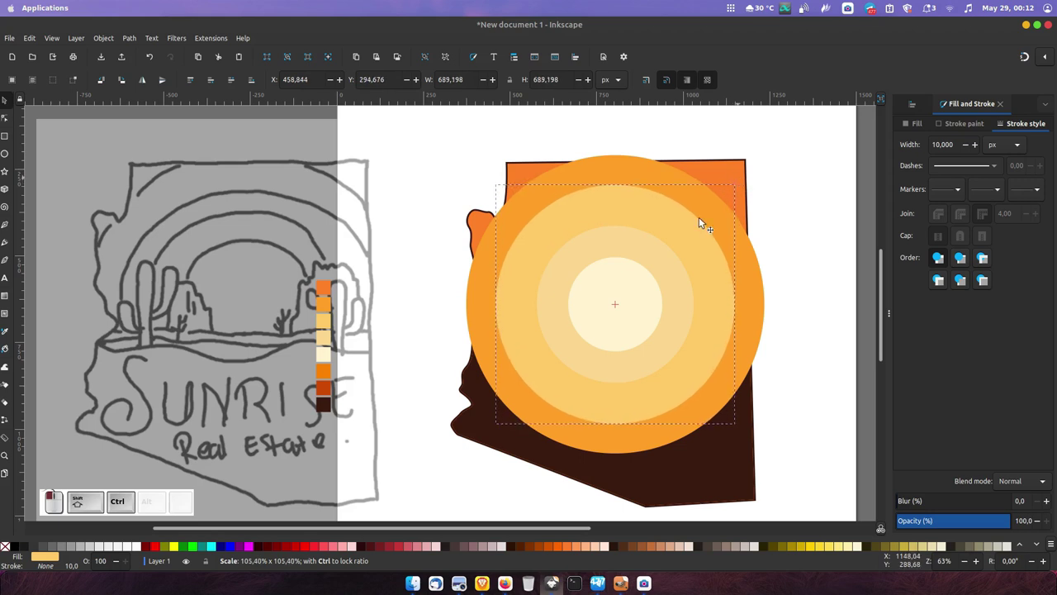
Step: Resize an inner sun circle and select the innermost cream circle
{"action": "left_click_drag", "start_coordinate": [674, 255], "coordinate": [706, 225]}
{"action": "left_click", "coordinate": [707, 220]}
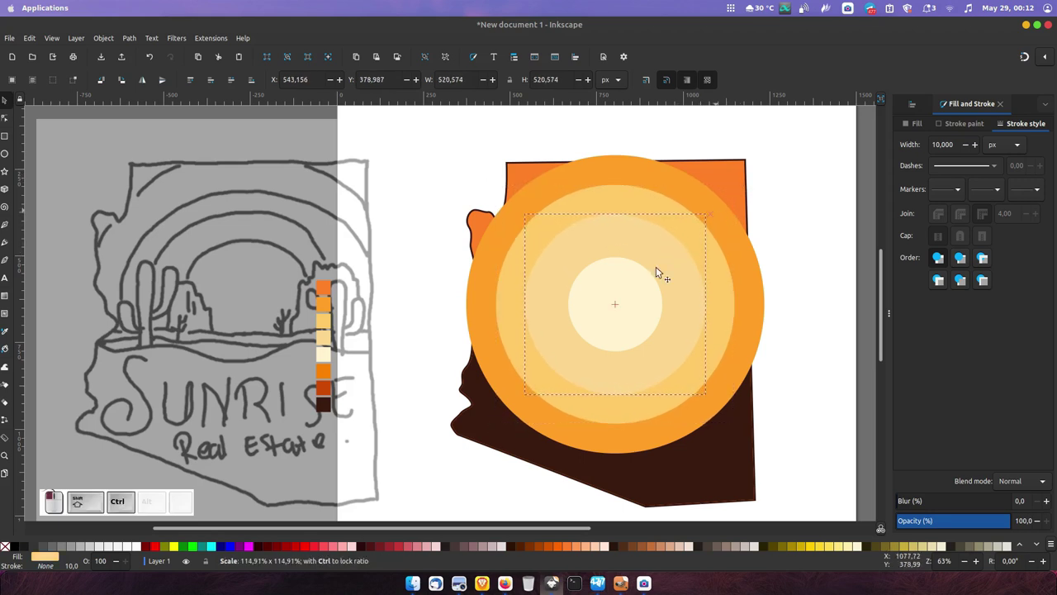
{"action": "left_click", "coordinate": [646, 289]}
Step: Resize the innermost sun circle, then duplicate the Arizona shape above the circles for clipping
{"action": "left_click_drag", "start_coordinate": [678, 254], "coordinate": [750, 178]}
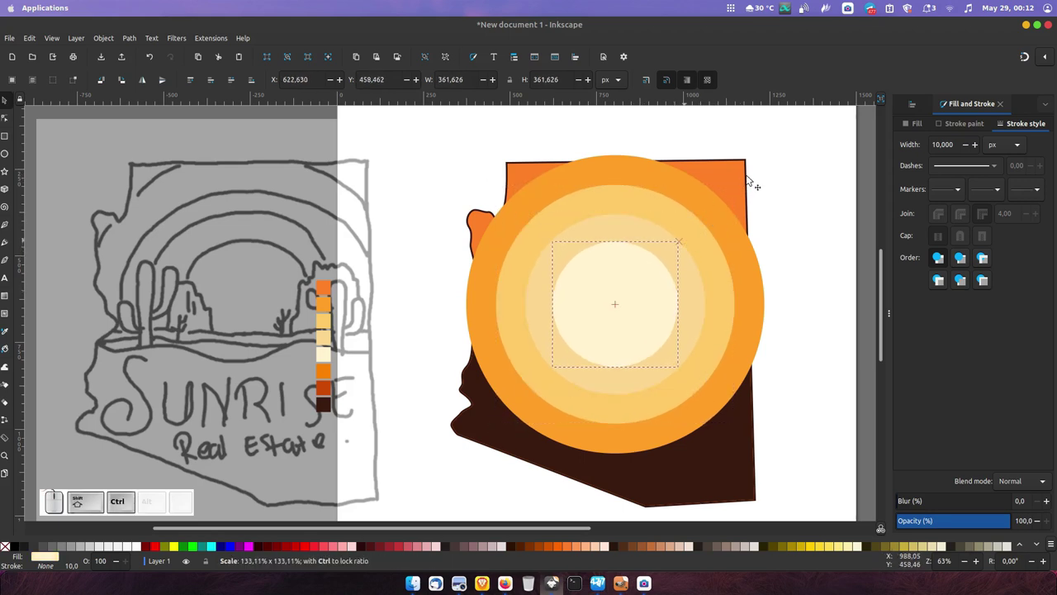
{"action": "left_click", "coordinate": [752, 178]}
{"action": "key", "text": "ctrl+d"}
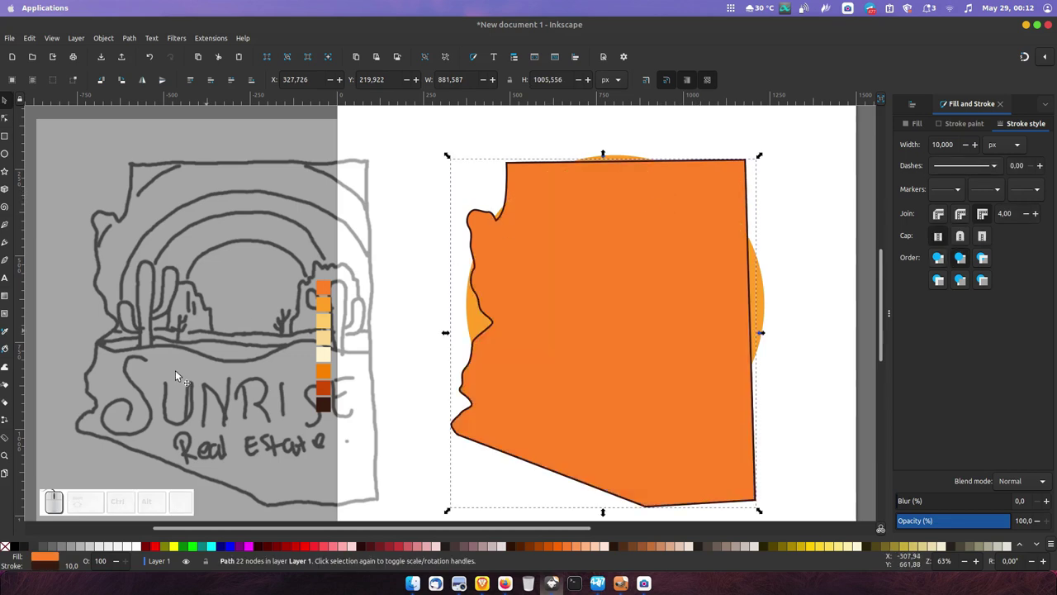
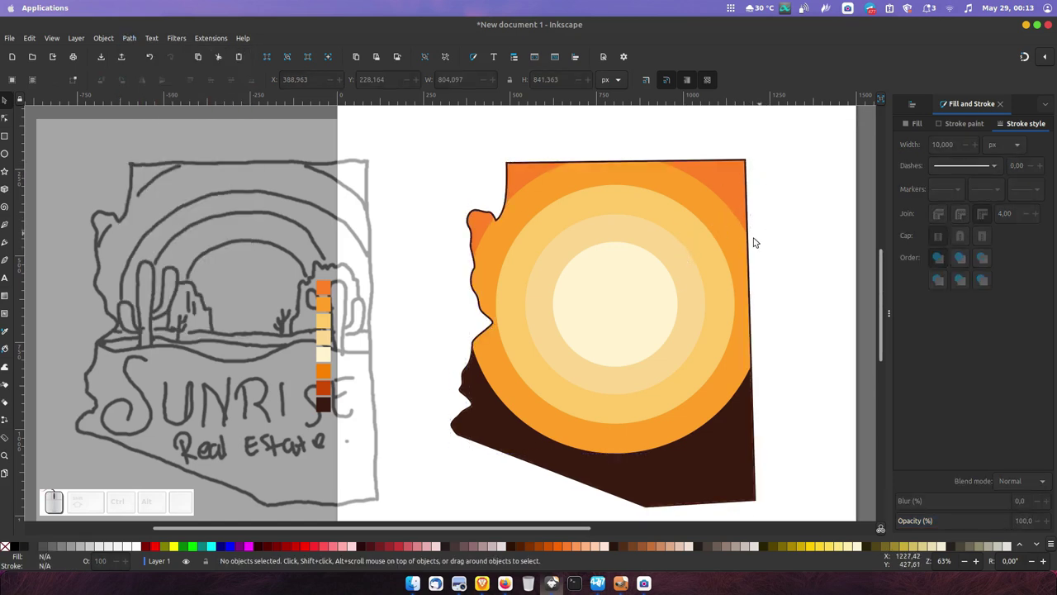
Step: Select the clipped sun rings and drag them down into place behind the cacti and dunes
{"action": "left_click", "coordinate": [646, 271]}
{"action": "left_click", "coordinate": [655, 233]}
{"action": "left_click", "coordinate": [659, 202]}
{"action": "left_click", "coordinate": [682, 184]}
{"action": "left_click_drag", "start_coordinate": [662, 215], "coordinate": [696, 374]}
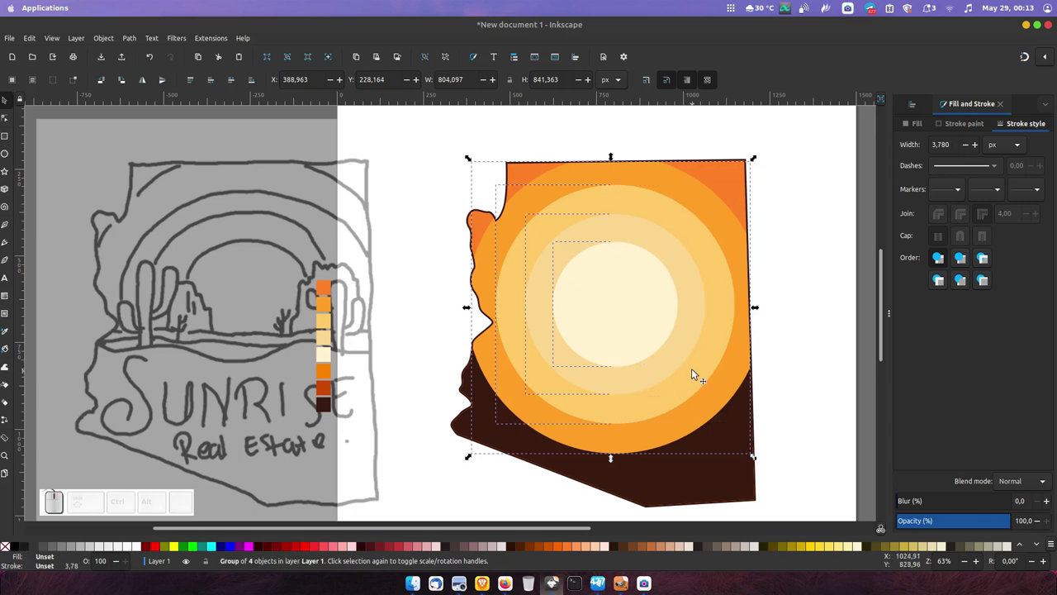
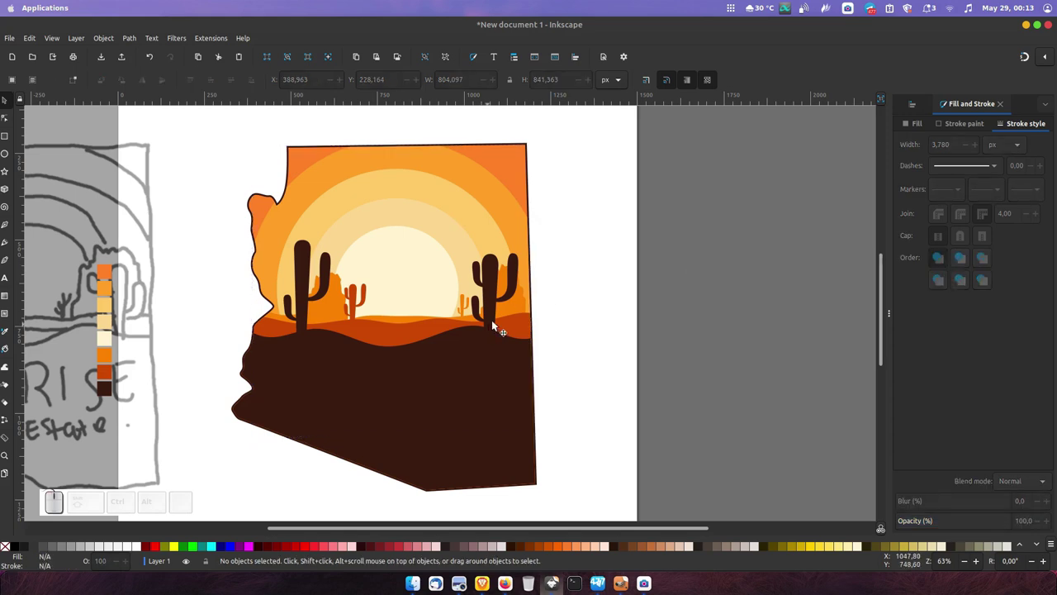
{"action": "left_click", "coordinate": [535, 254]}
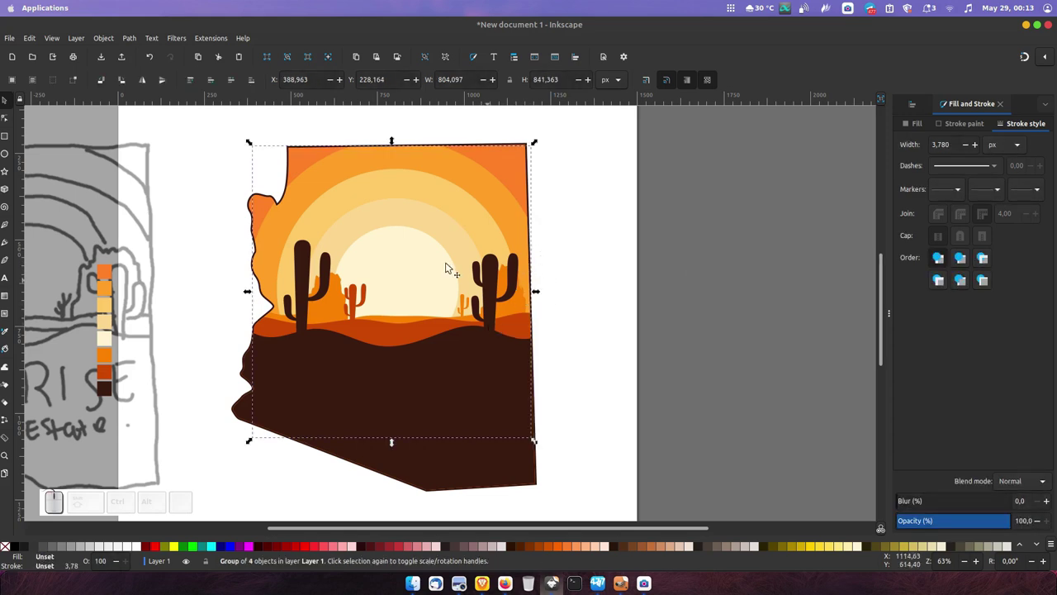
Step: Convert the Arizona shape's white stroke to a path and inset it into a sticker border
{"action": "left_click", "coordinate": [292, 150]}
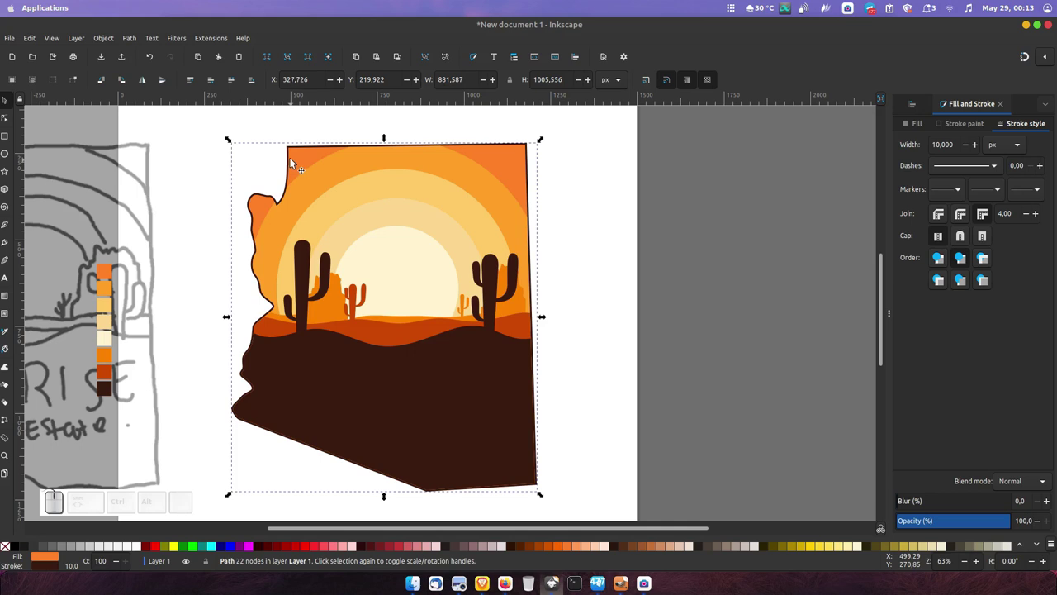
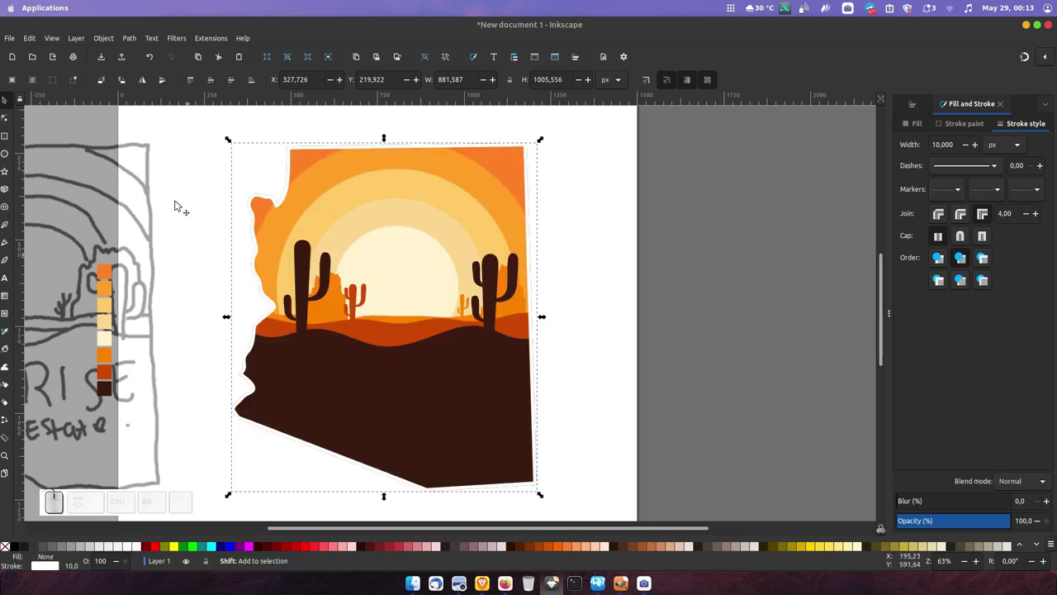
{"action": "key", "text": "ctrl+shift+9"}
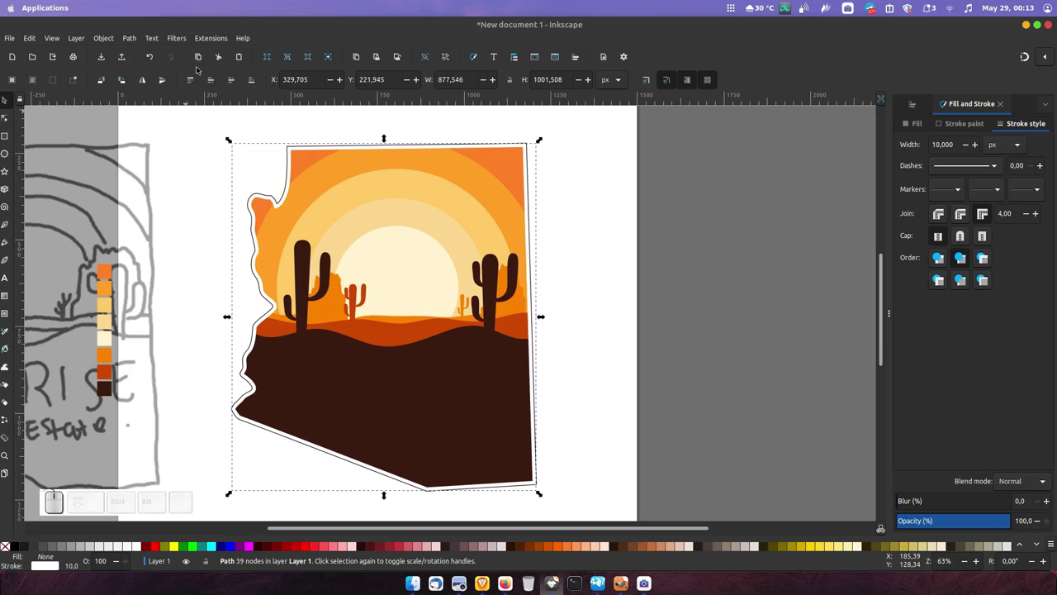
{"action": "key", "text": "ctrl+shift+9"}
{"action": "key", "text": "ctrl+shift+9"}
{"action": "key", "text": "ctrl+shift+0"}
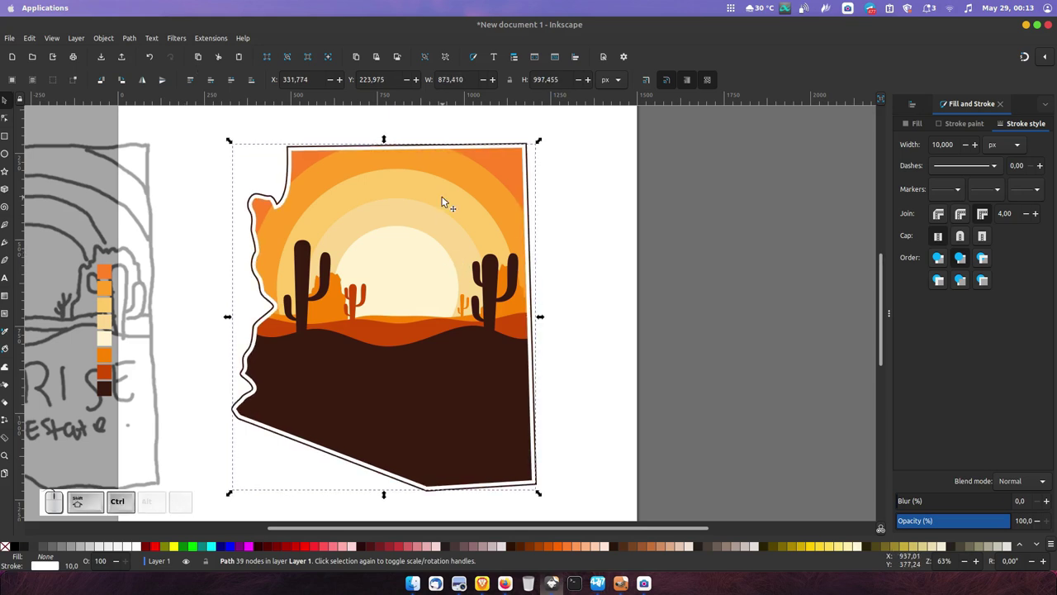
Step: Reselect the original Arizona shape and zoom in on the outline's top-left edge
{"action": "left_click", "coordinate": [283, 152]}
{"action": "double_click", "coordinate": [285, 149]}
{"action": "middle_click", "coordinate": [297, 151]}
{"action": "left_click", "coordinate": [300, 146]}
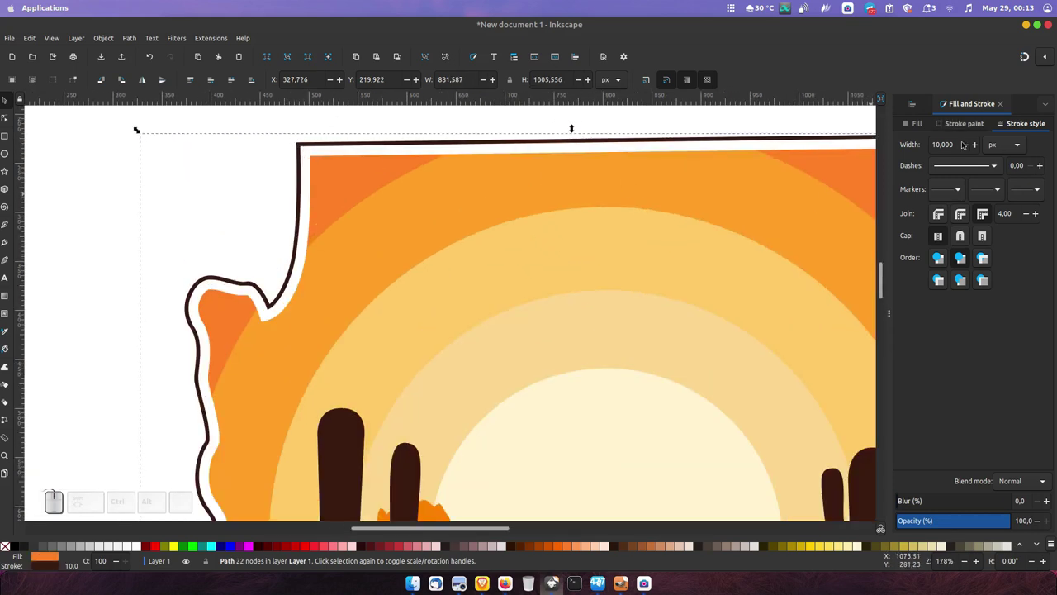
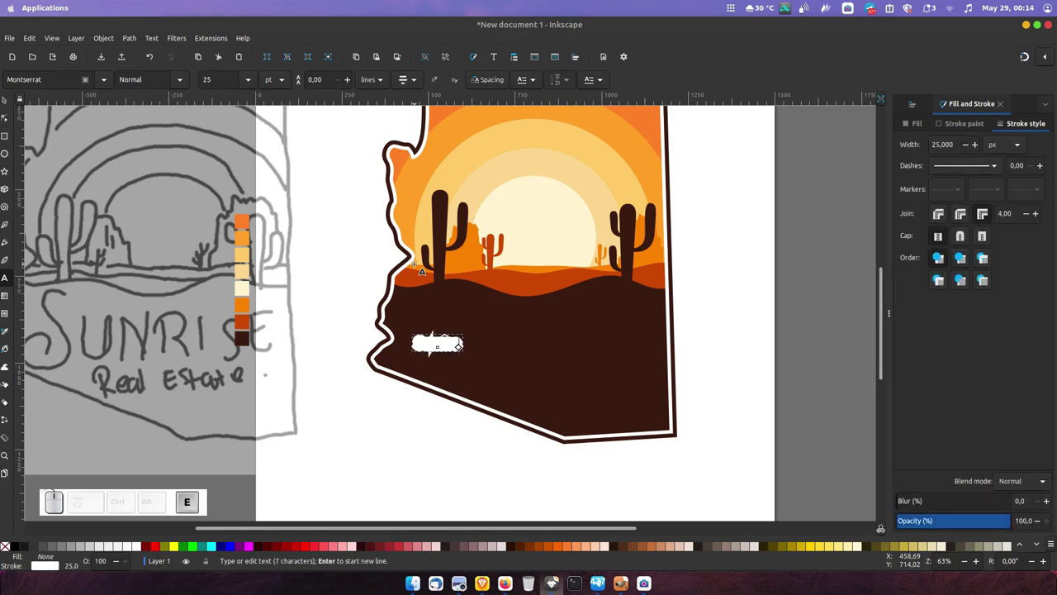
Step: Select the ground text and apply a decorative serif font searched by name
{"action": "key", "text": "ctrl+a"}
{"action": "left_click", "coordinate": [488, 249]}
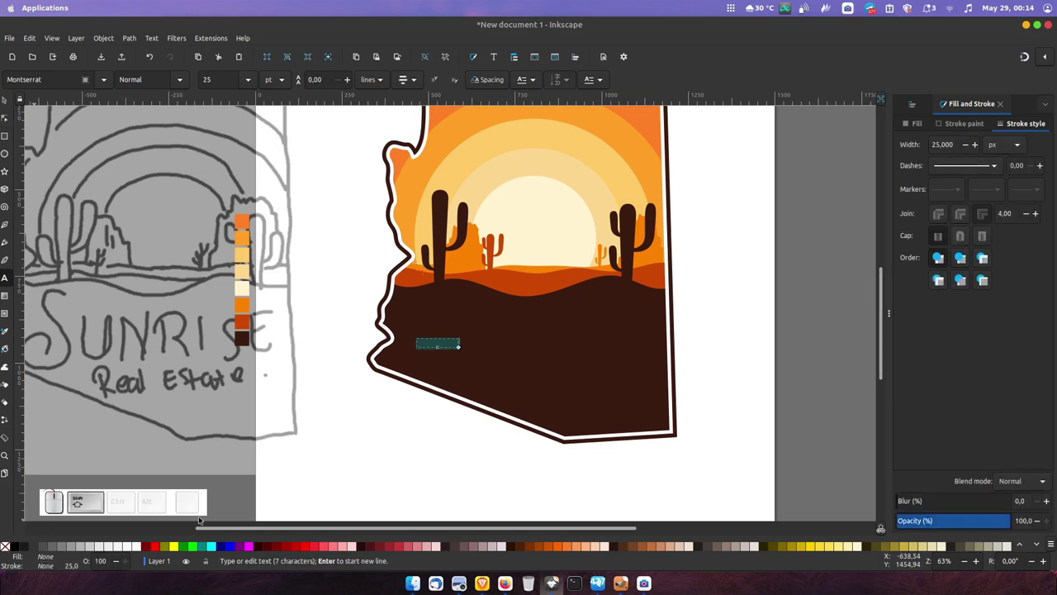
{"action": "left_click", "coordinate": [488, 249]}
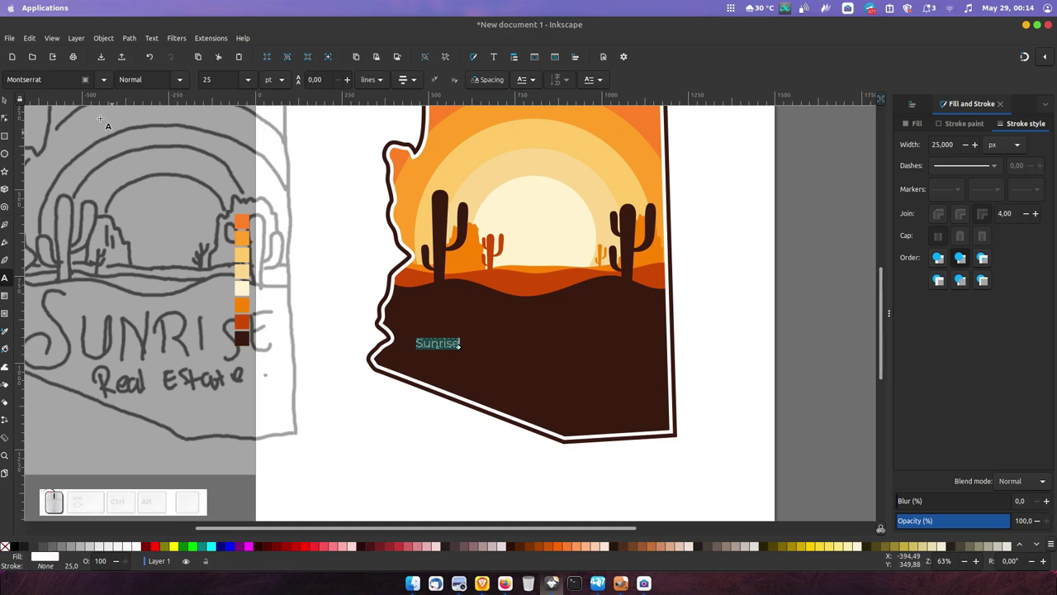
{"action": "left_click", "coordinate": [489, 248]}
{"action": "key", "text": "ctrl+a"}
{"action": "key", "text": "b"}
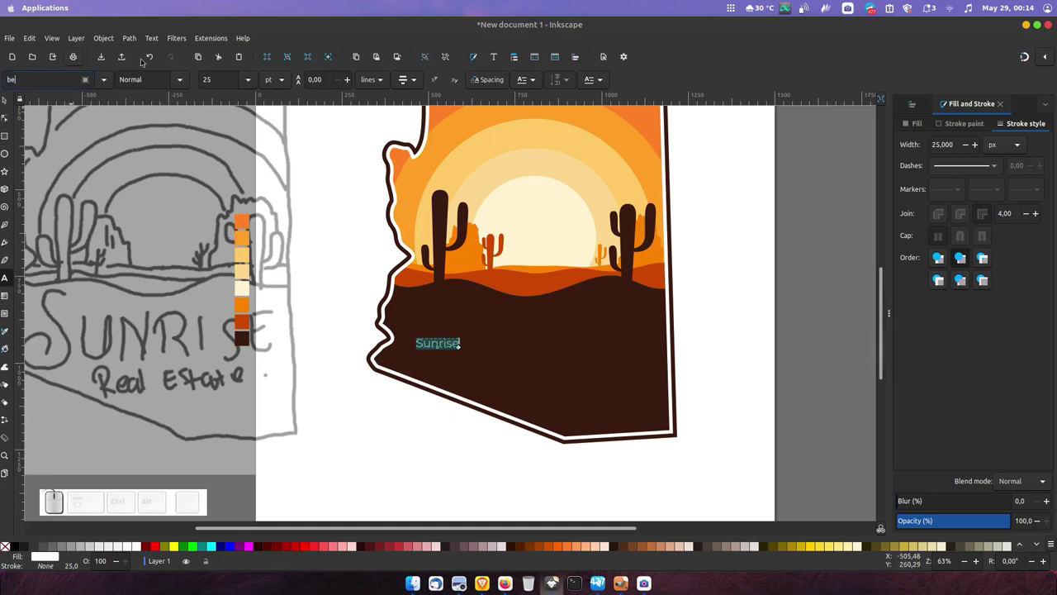
{"action": "left_click", "coordinate": [488, 248]}
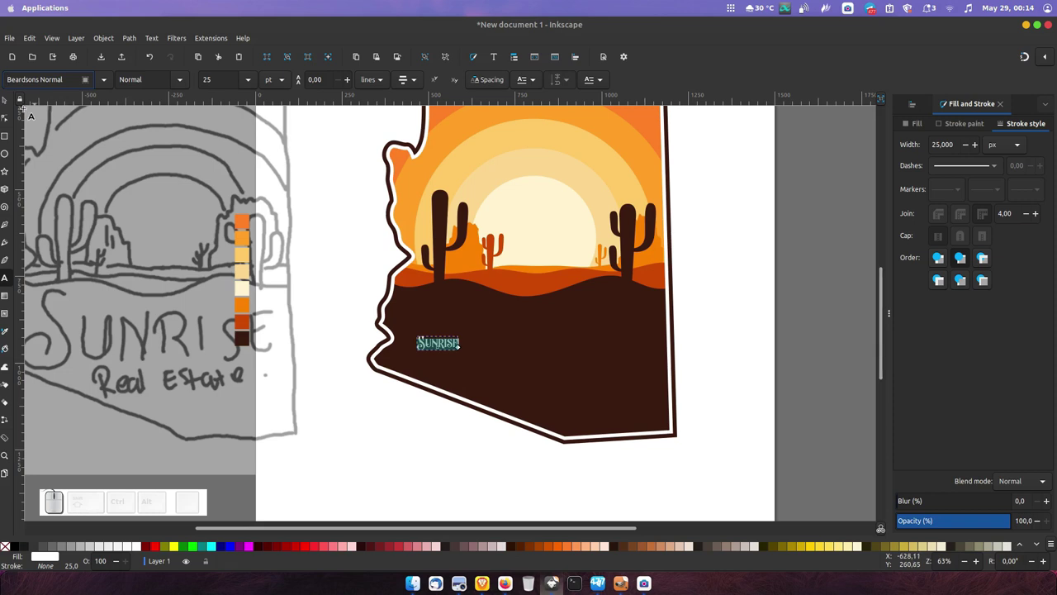
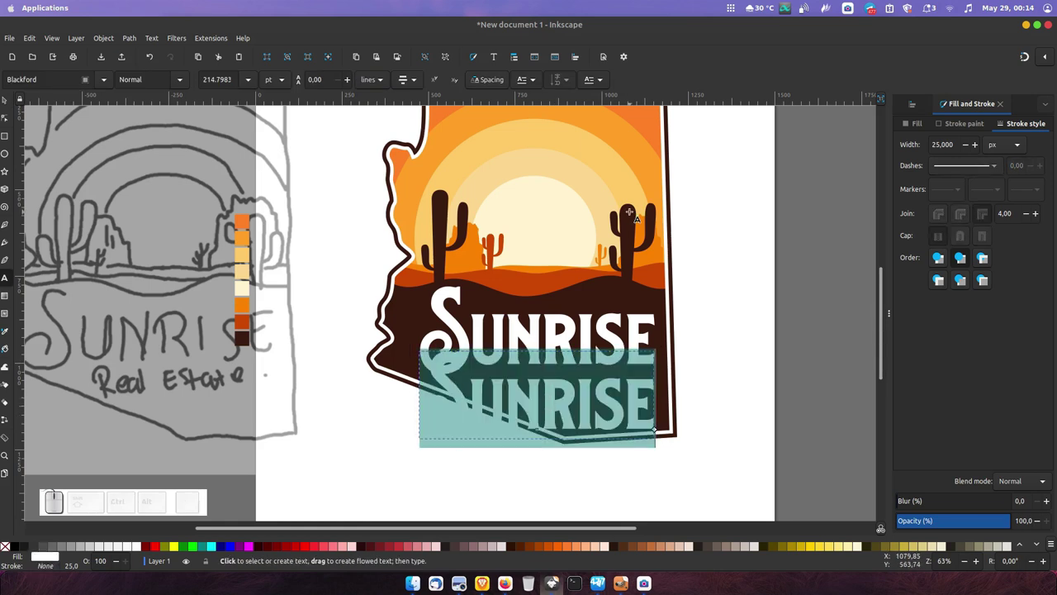
Step: Switch to capitals for the subtitle text and select the reference sketch image
{"action": "key", "text": "Caps_Lock"}
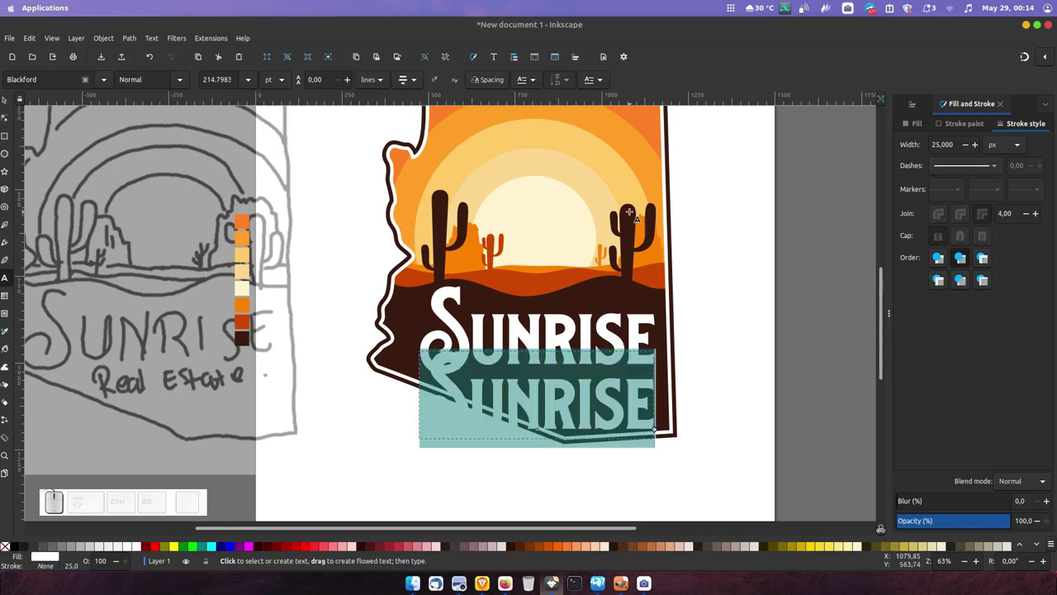
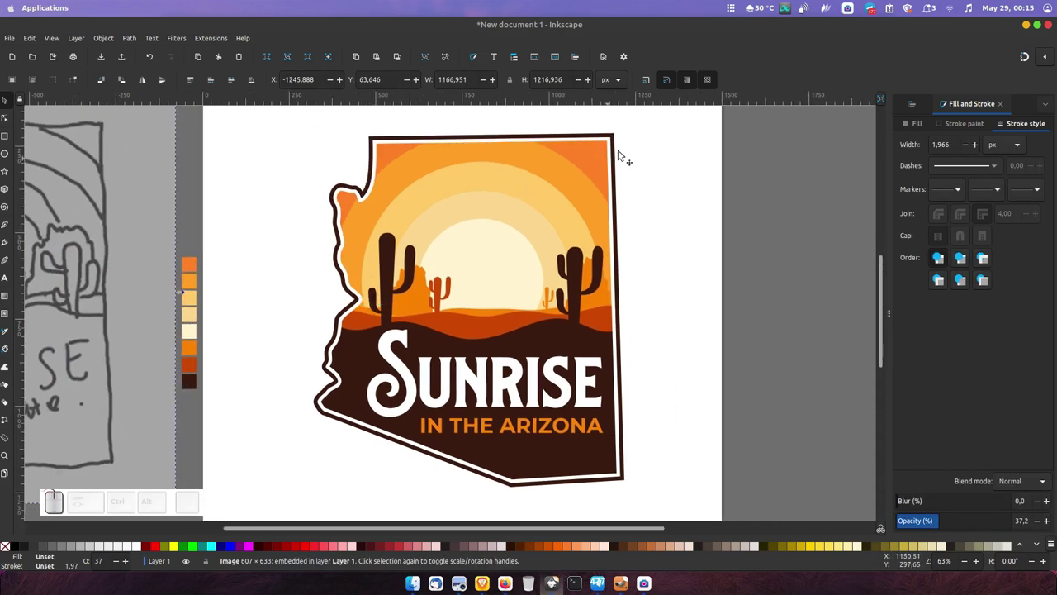
{"action": "left_click", "coordinate": [435, 291]}
{"action": "left_click", "coordinate": [436, 292]}
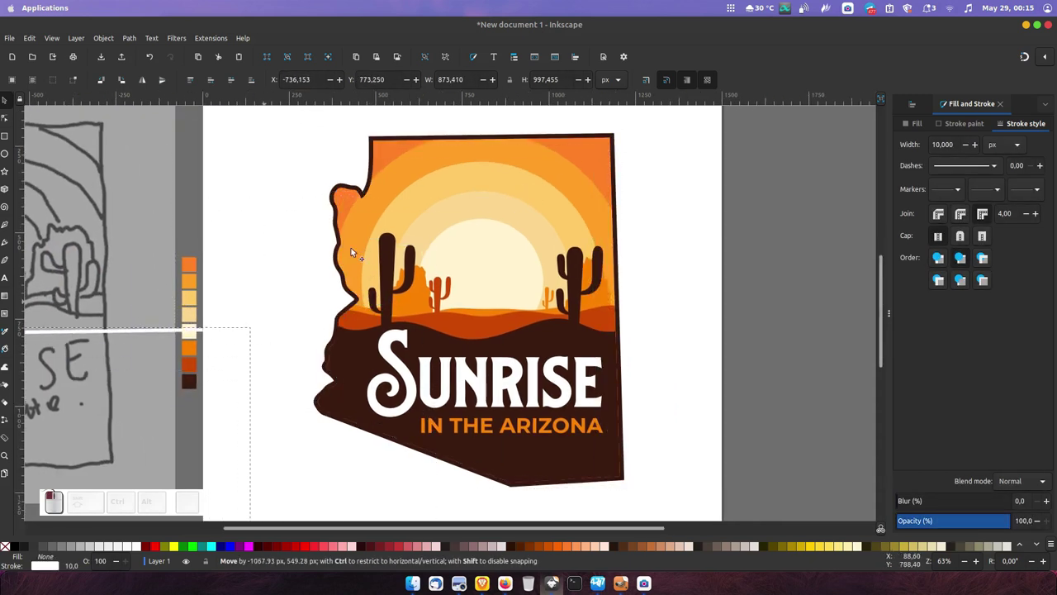